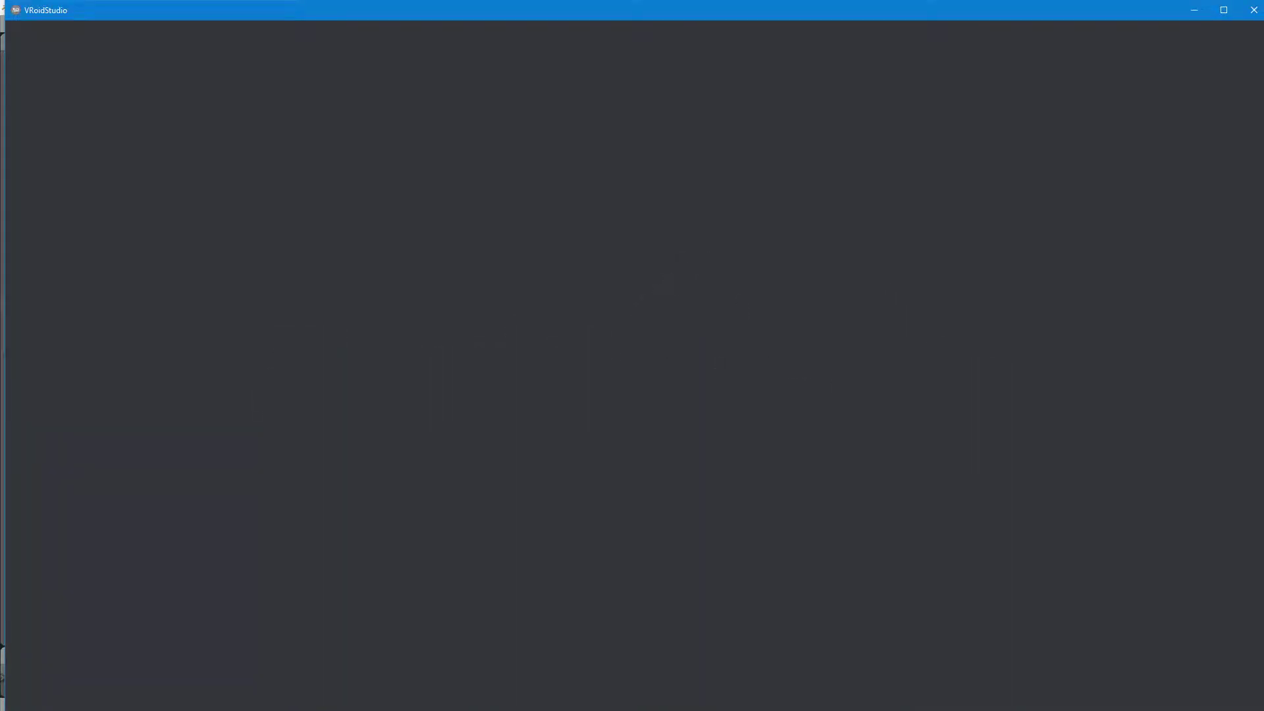
Load the Vita sample avatar into the face editor and turn it to a side view
click(178, 140)
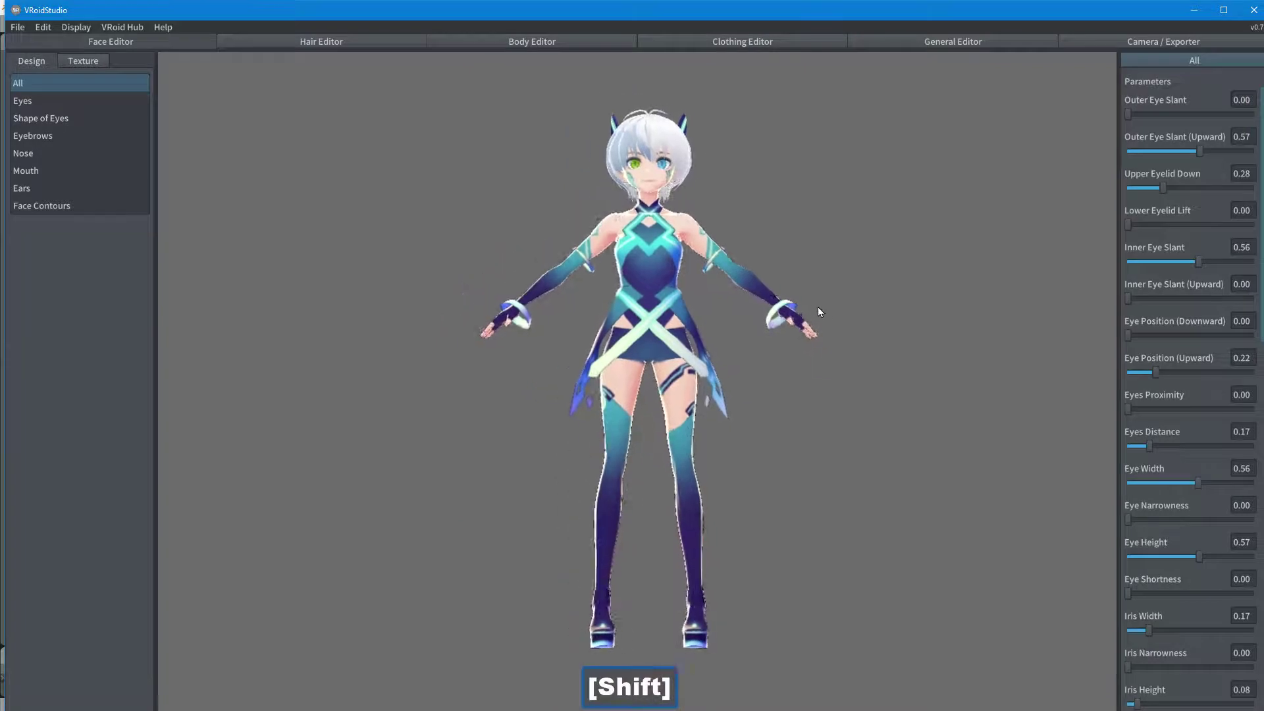
click(797, 316)
click(839, 320)
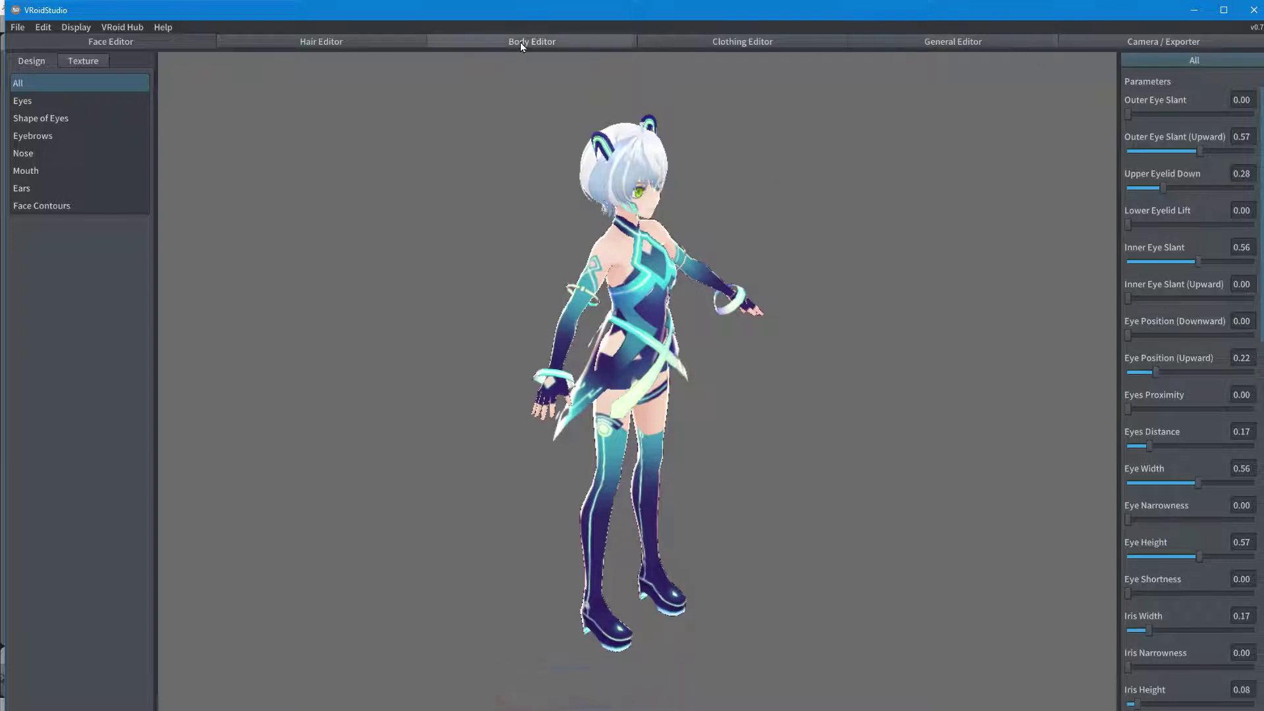
In the Body Editor's Bust settings, raise Breasts Volume to 0.25
click(523, 46)
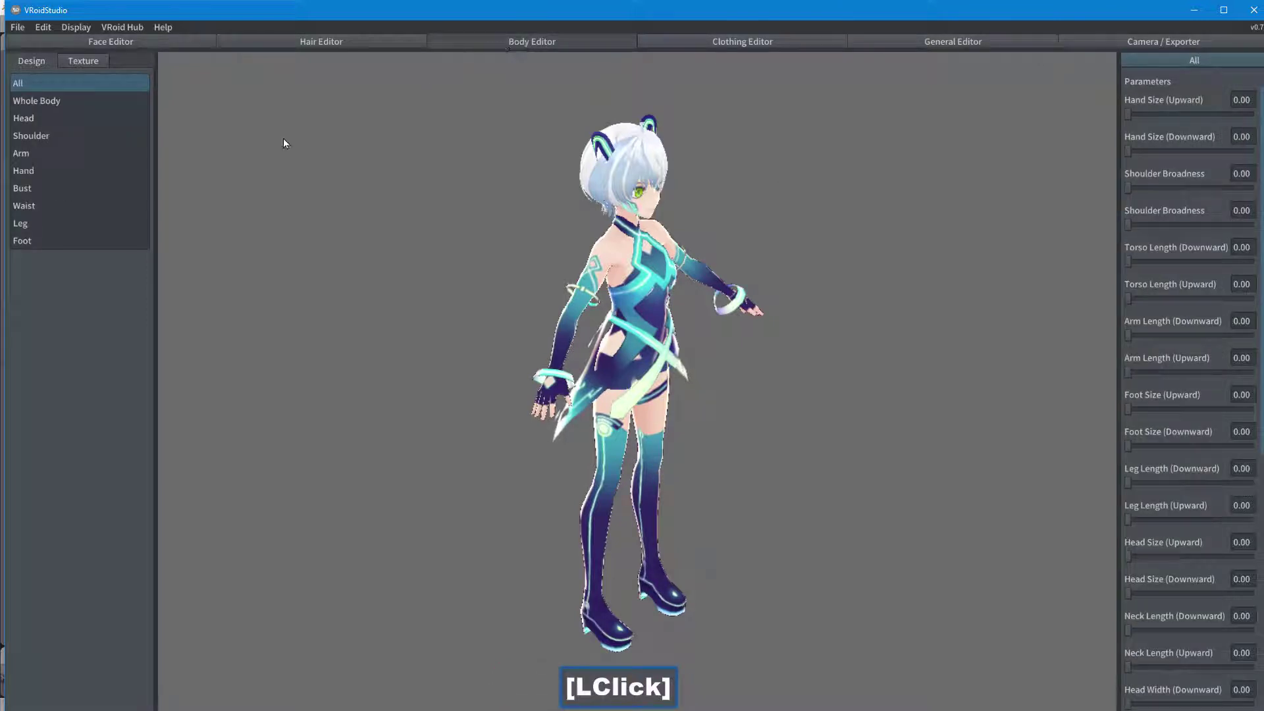
click(59, 188)
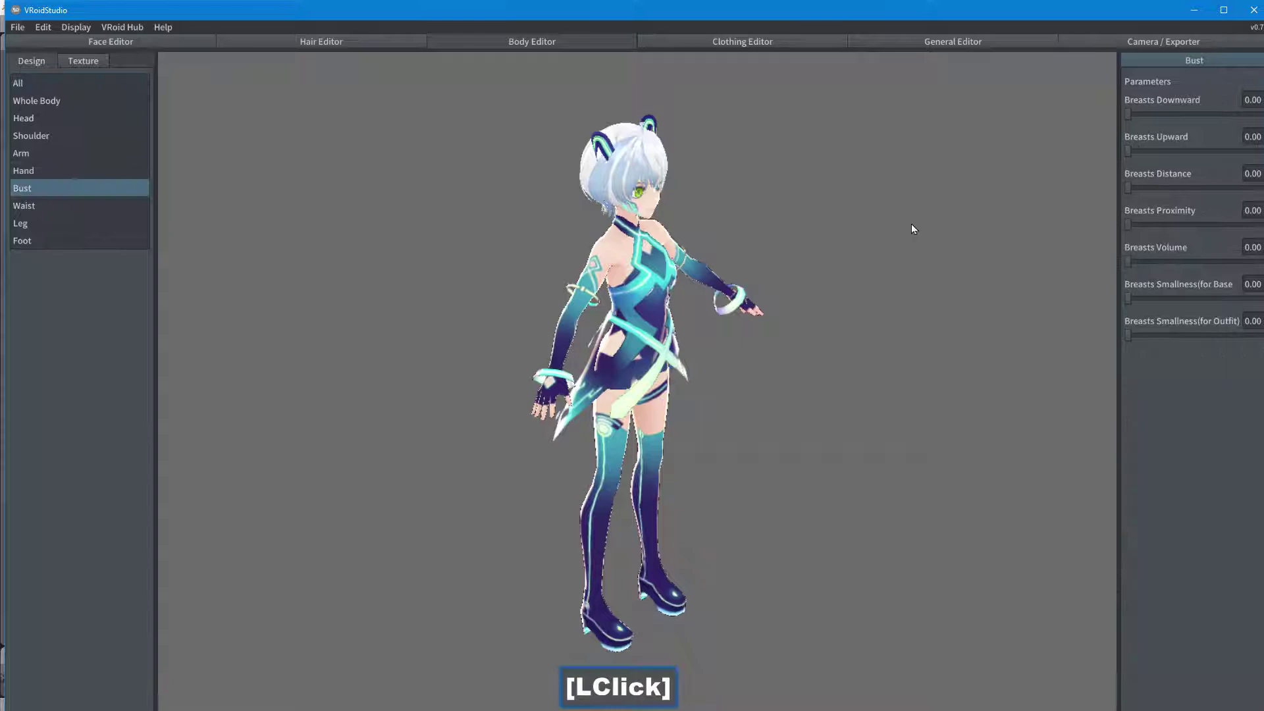
click(1153, 261)
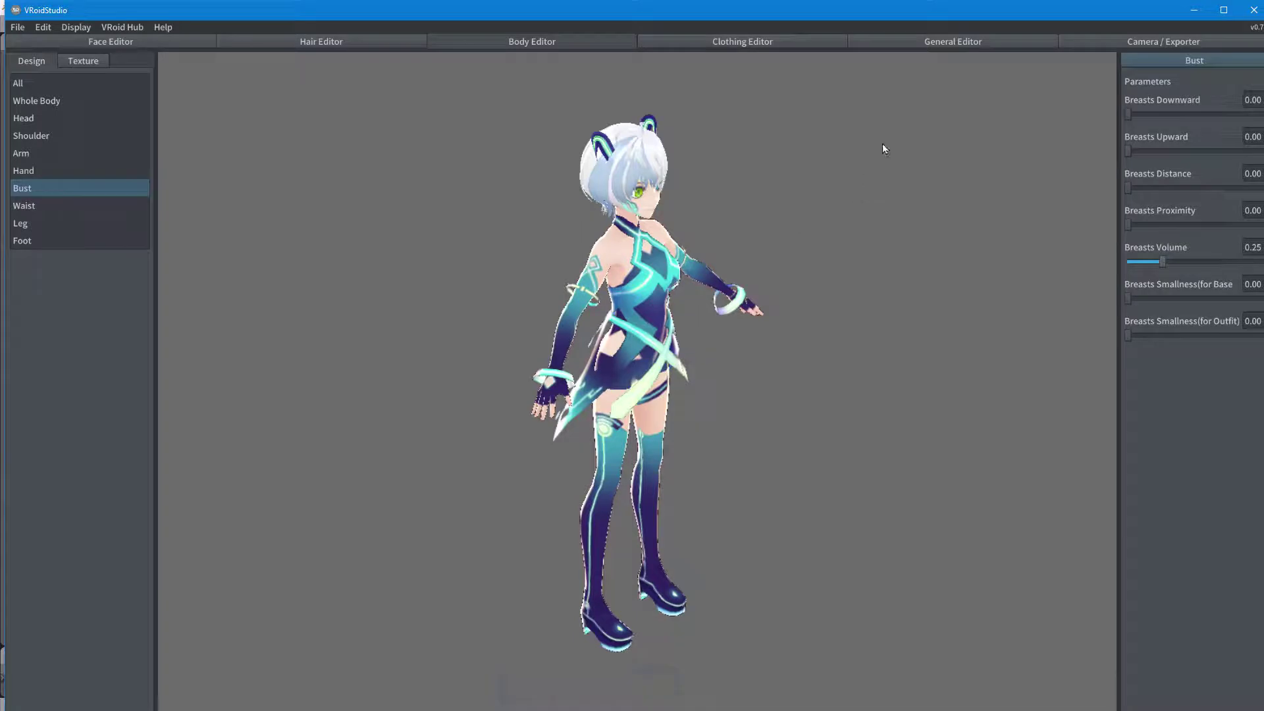
Under Camera/Exporter's Pose & Animation, play the Hey! female animation on the avatar
click(1142, 44)
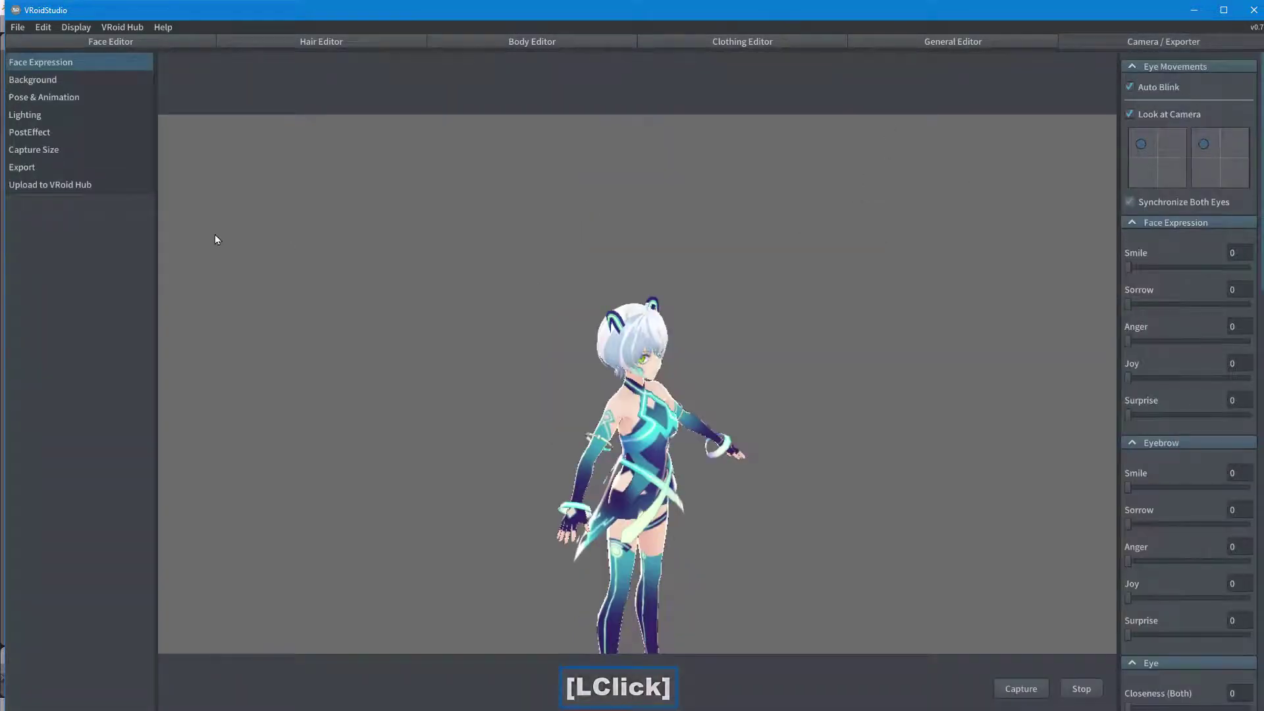
click(81, 102)
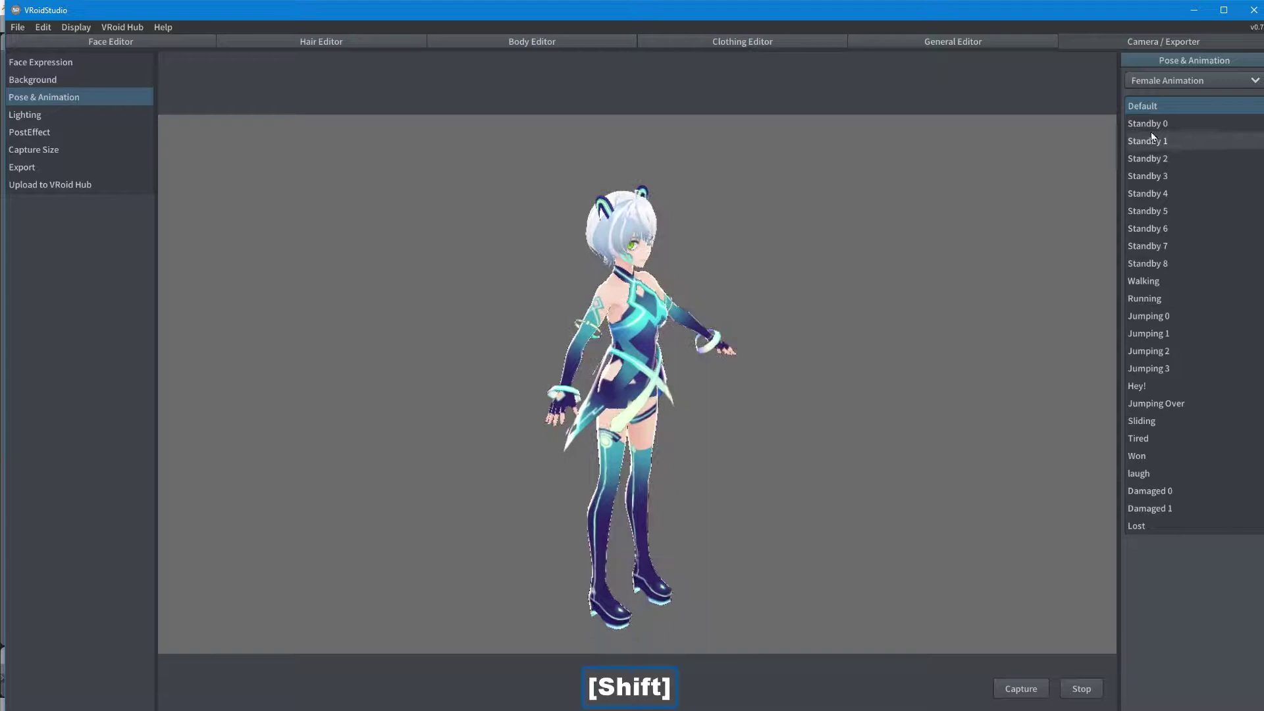
click(1154, 129)
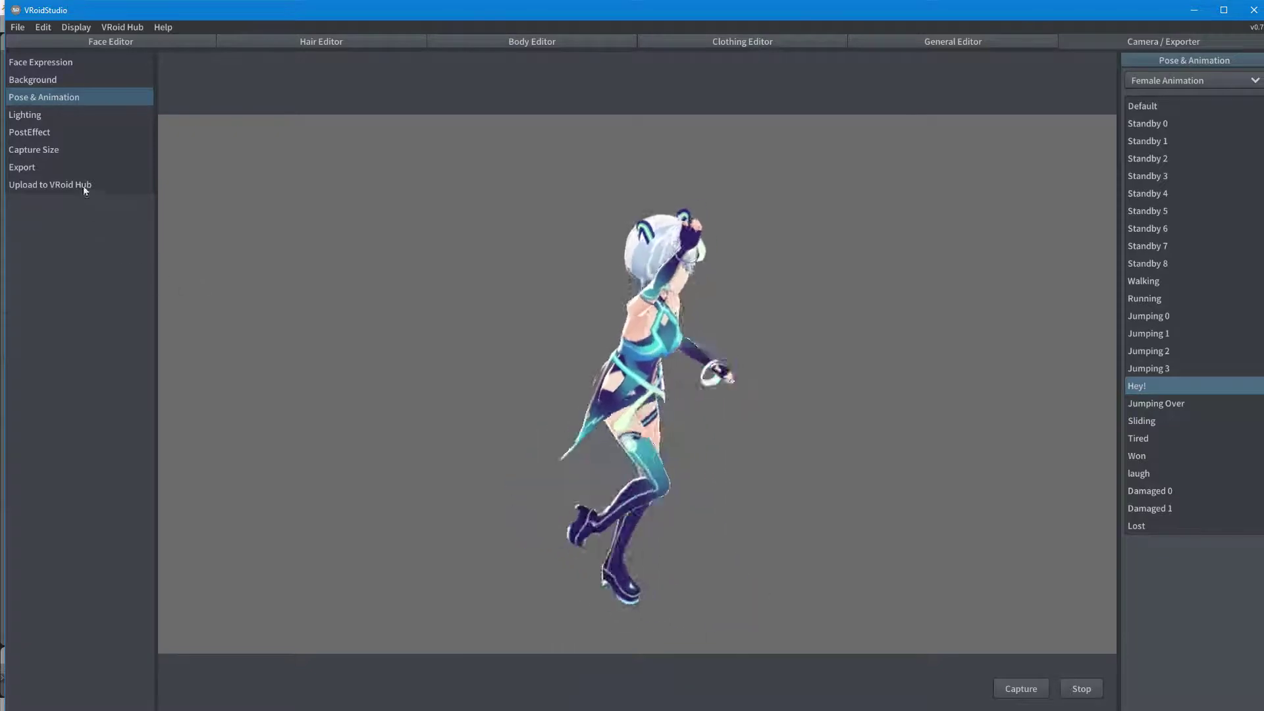
Start the VRM export and accept the avatar information in VRM Settings
click(84, 174)
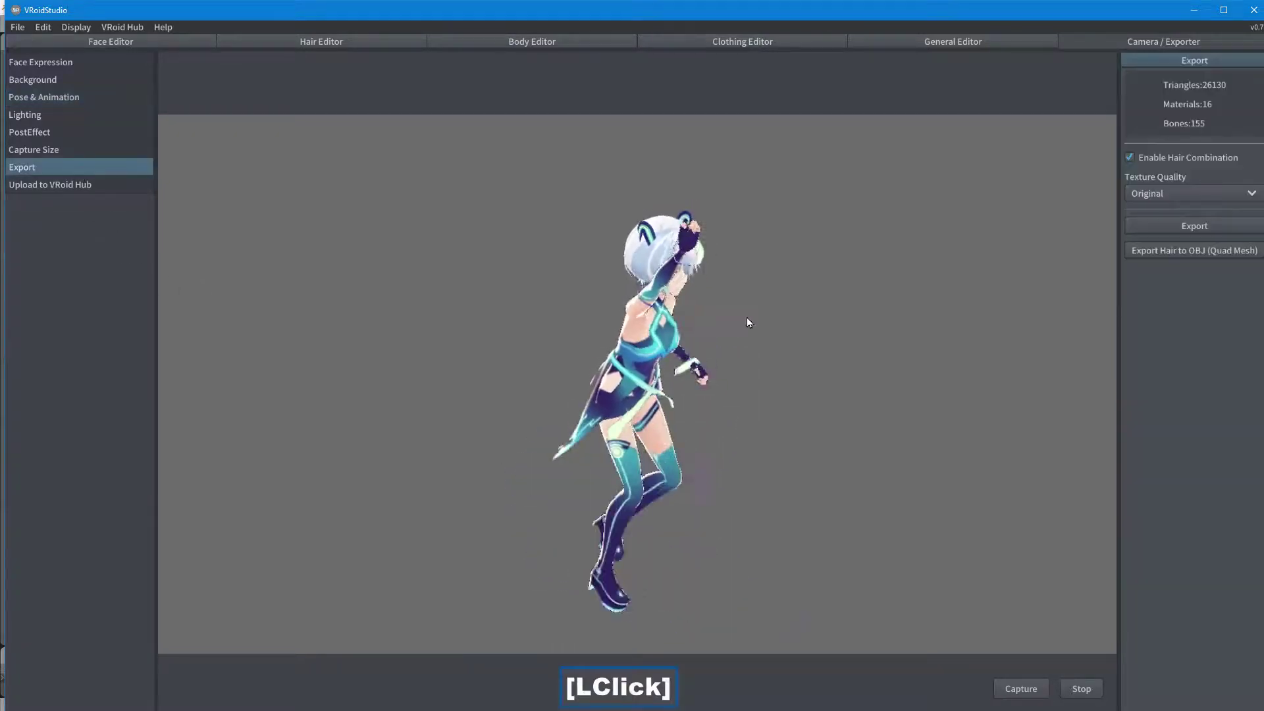
click(1231, 228)
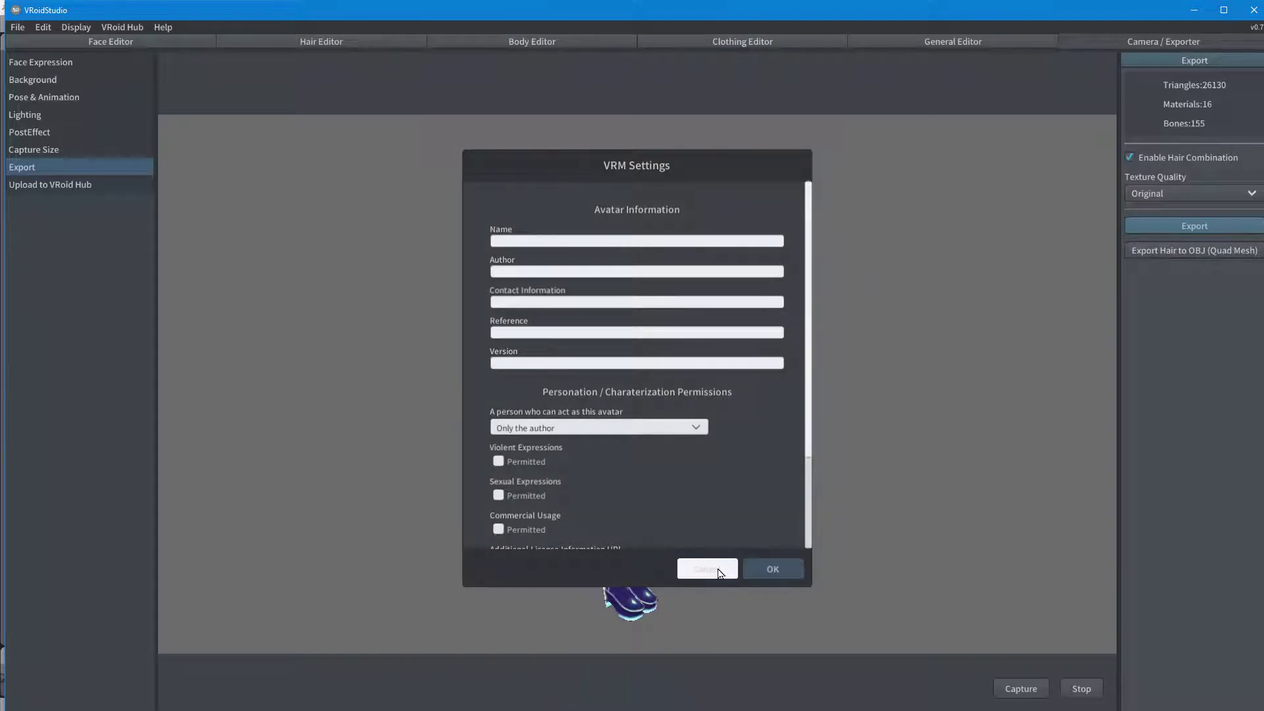
click(782, 573)
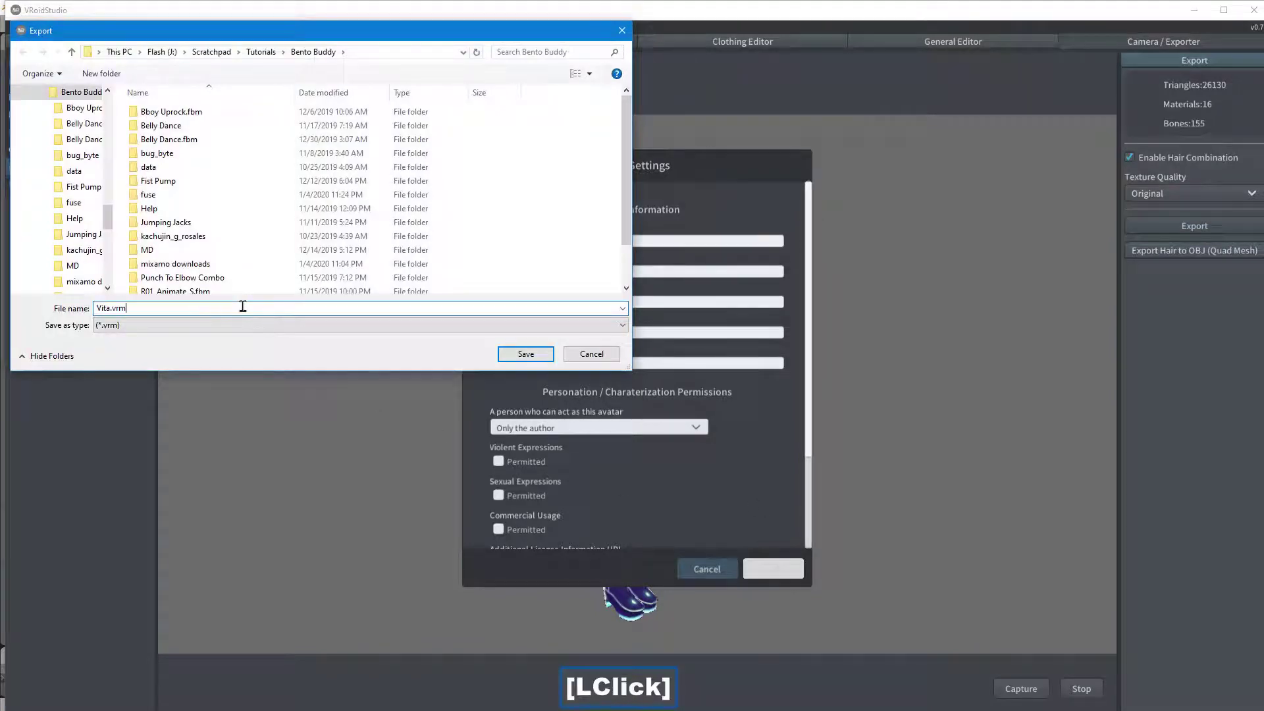
Name the export Vita.vrm.GLTF and save it into the Bento Buddy folder
key(.)
key(Caps_Lock)
text([CapsLock]G)
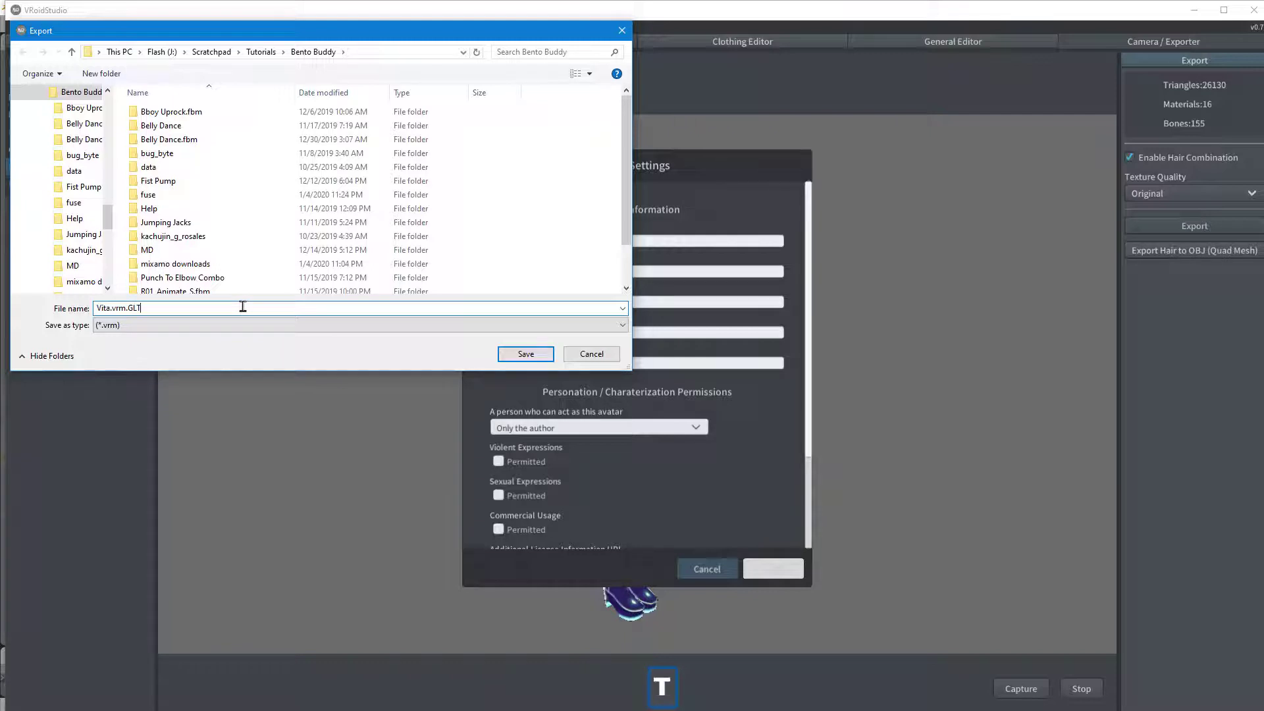
text(f)
key(Caps_Lock)
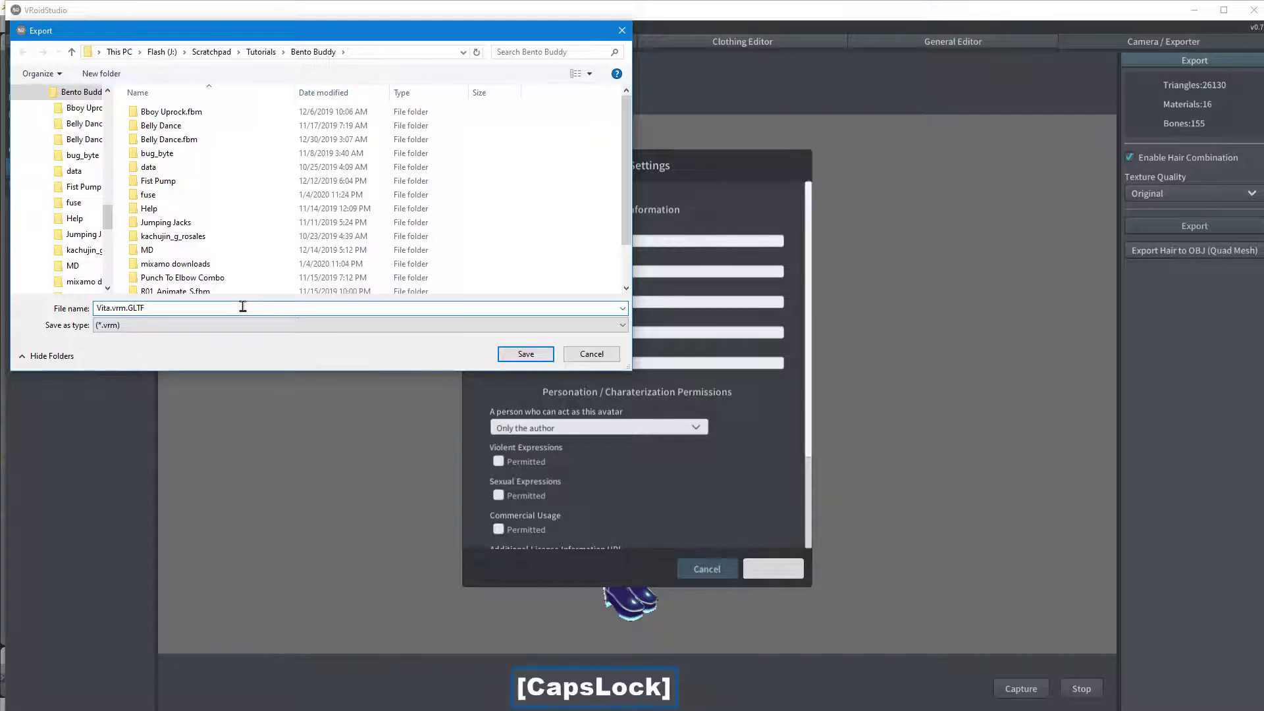
click(522, 356)
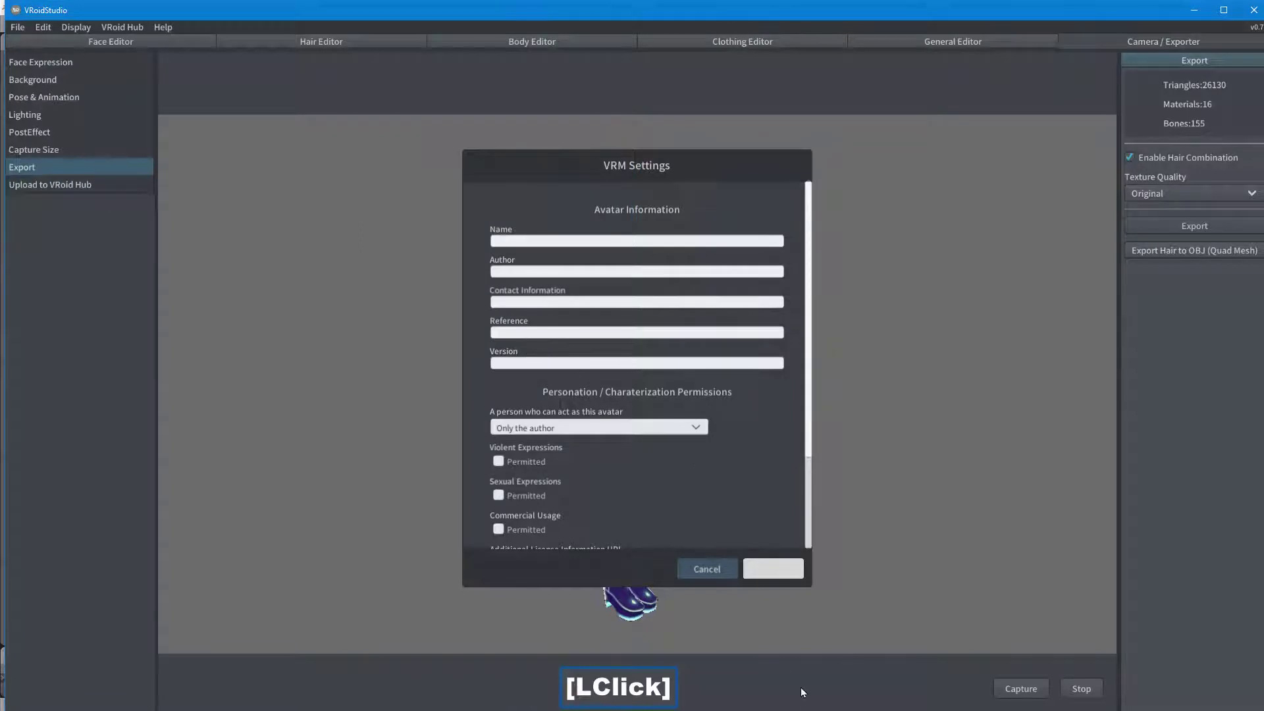
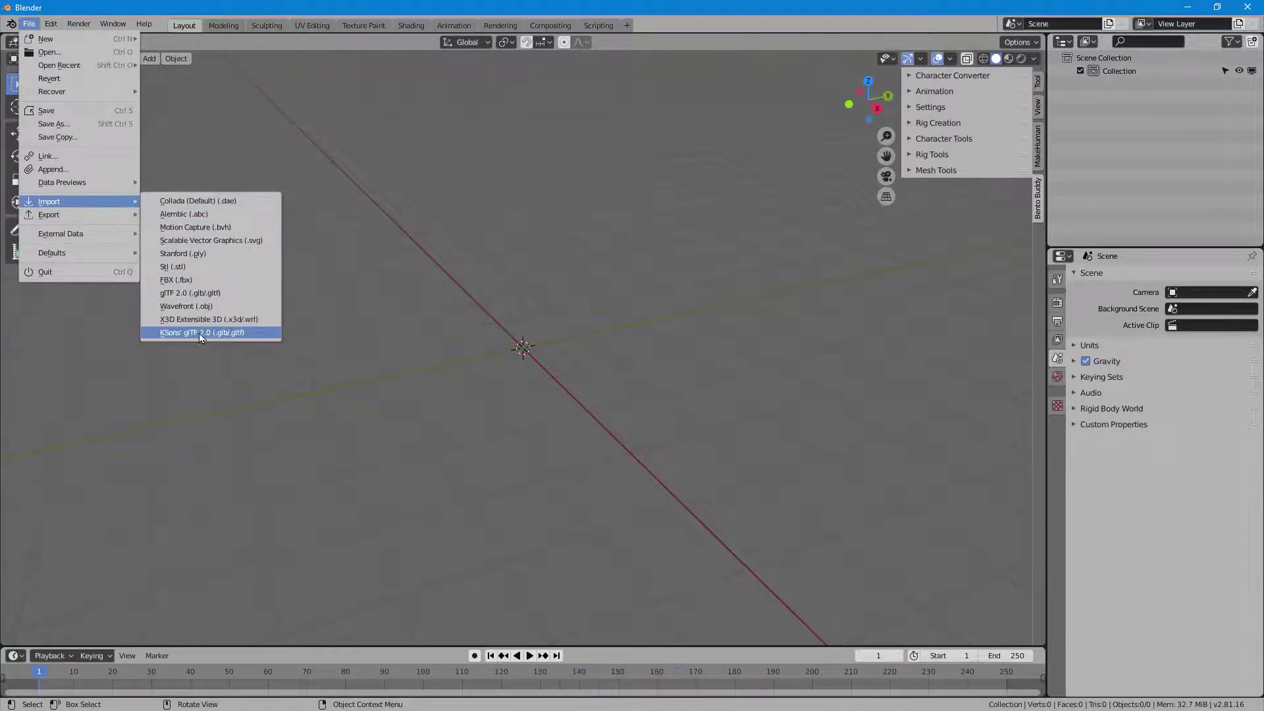
Import Vita.vrm.GLTF with the KSons glTF 2.0 importer and zoom onto the rigged avatar
click(260, 341)
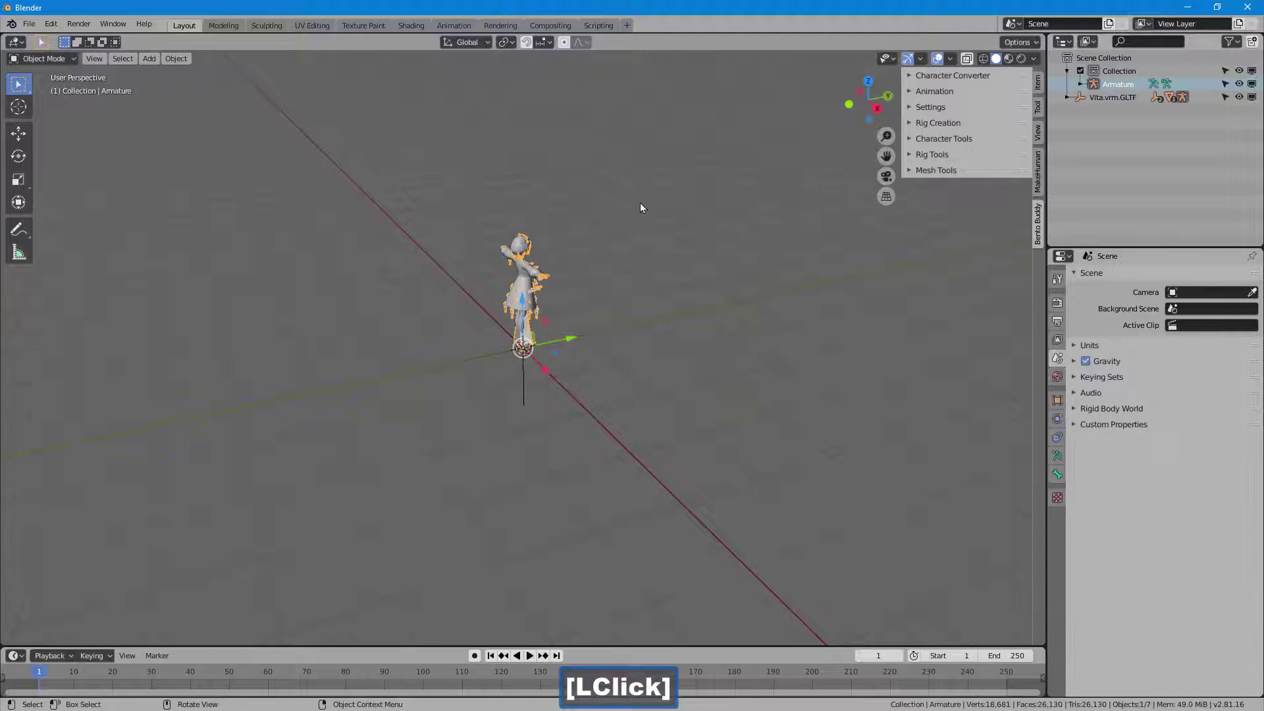
click(494, 359)
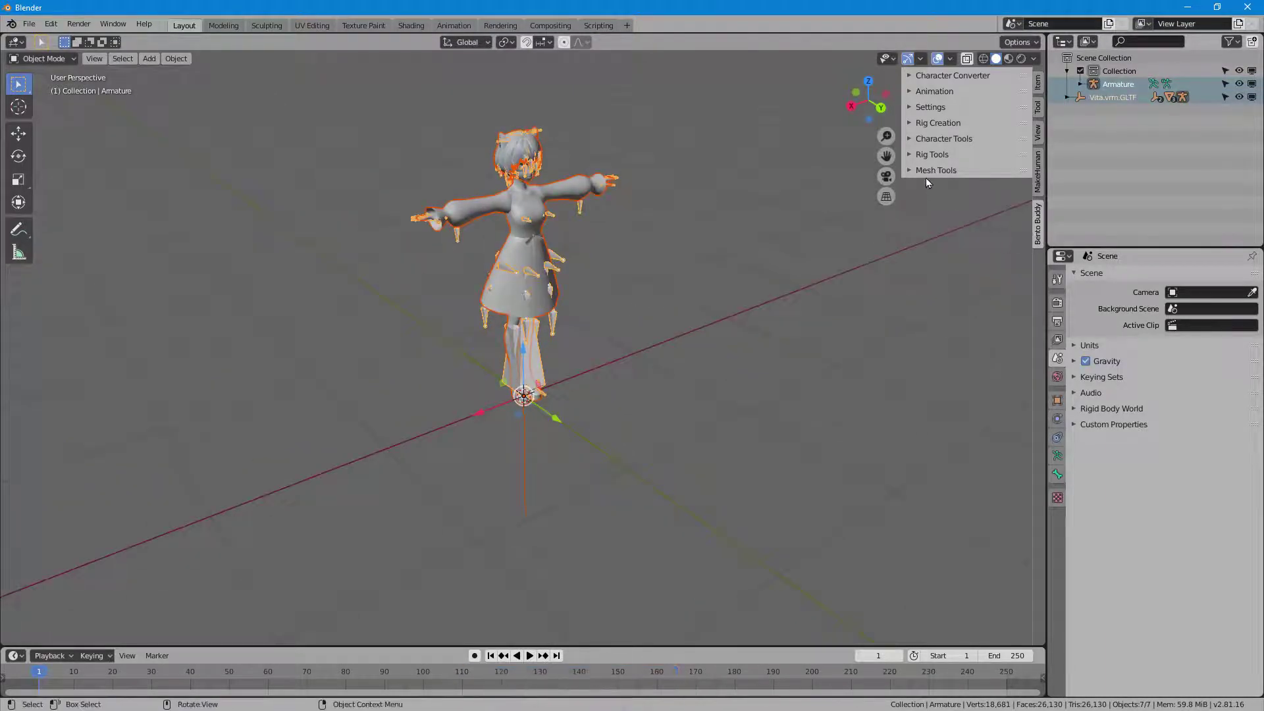
Rotate the armature 180° on Z with Bento Buddy Rig Tools and delete the leftover extra objects
click(952, 160)
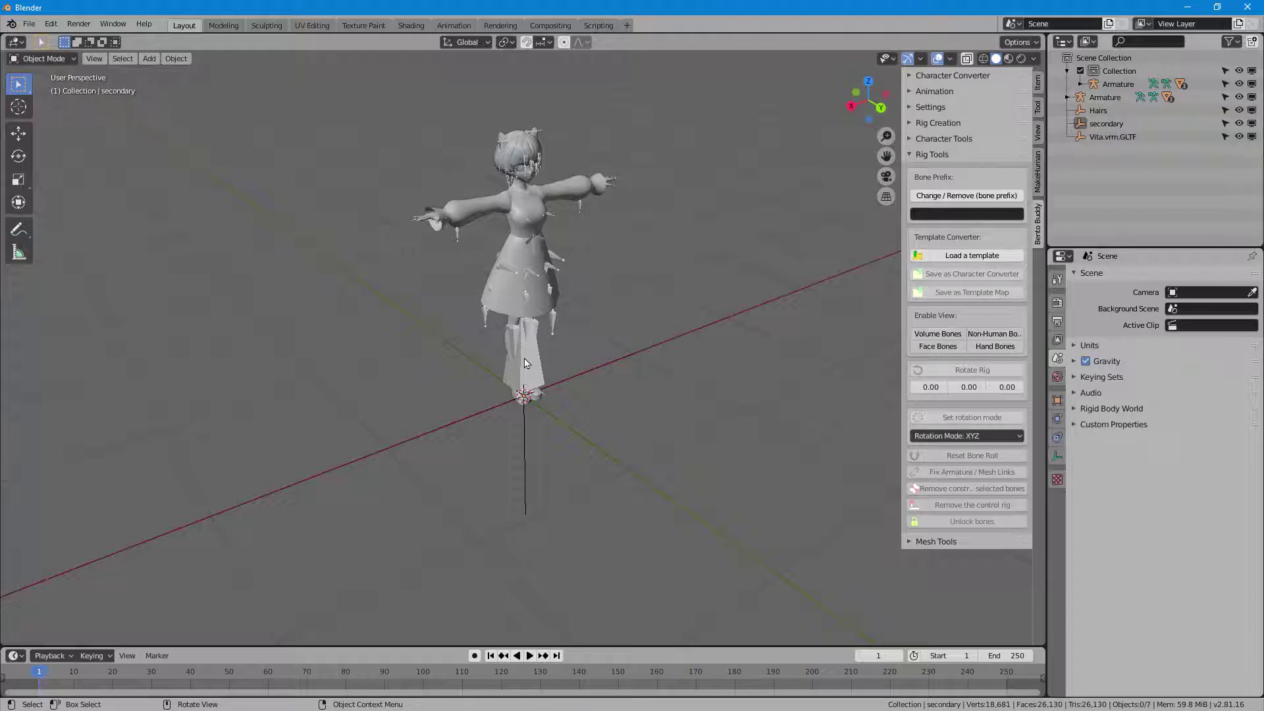
click(531, 369)
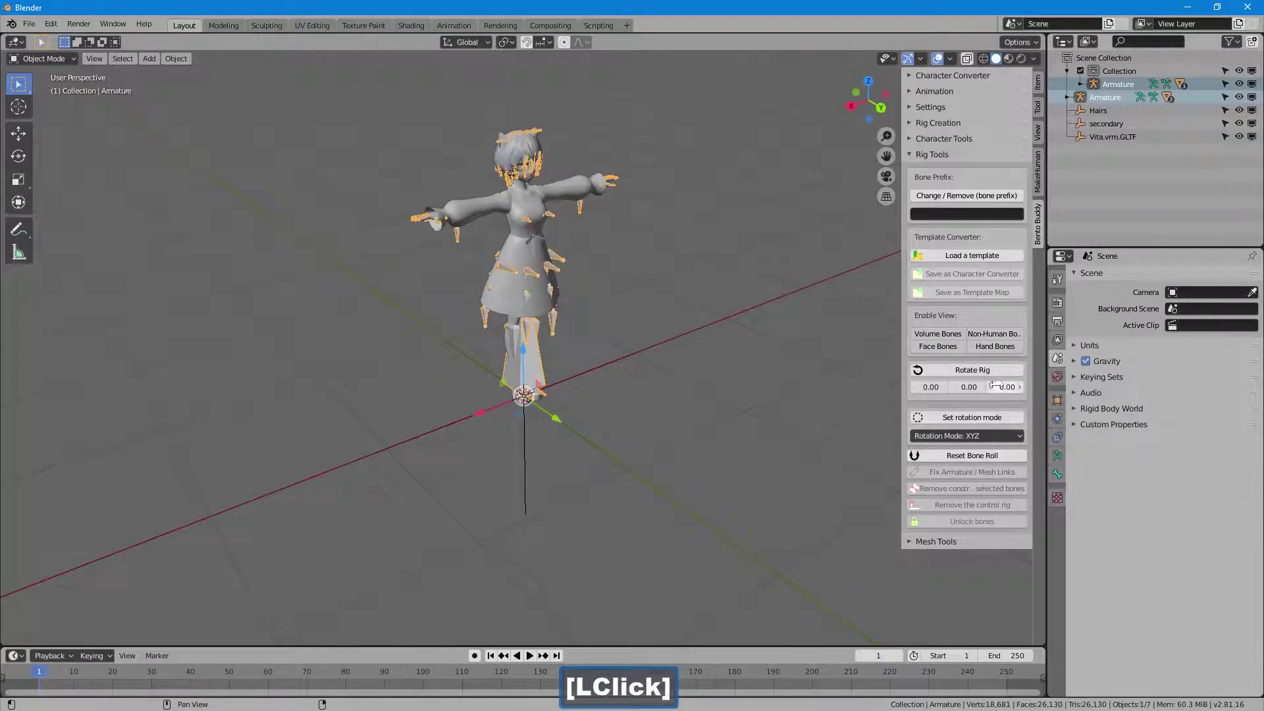
text(180)
key(Return)
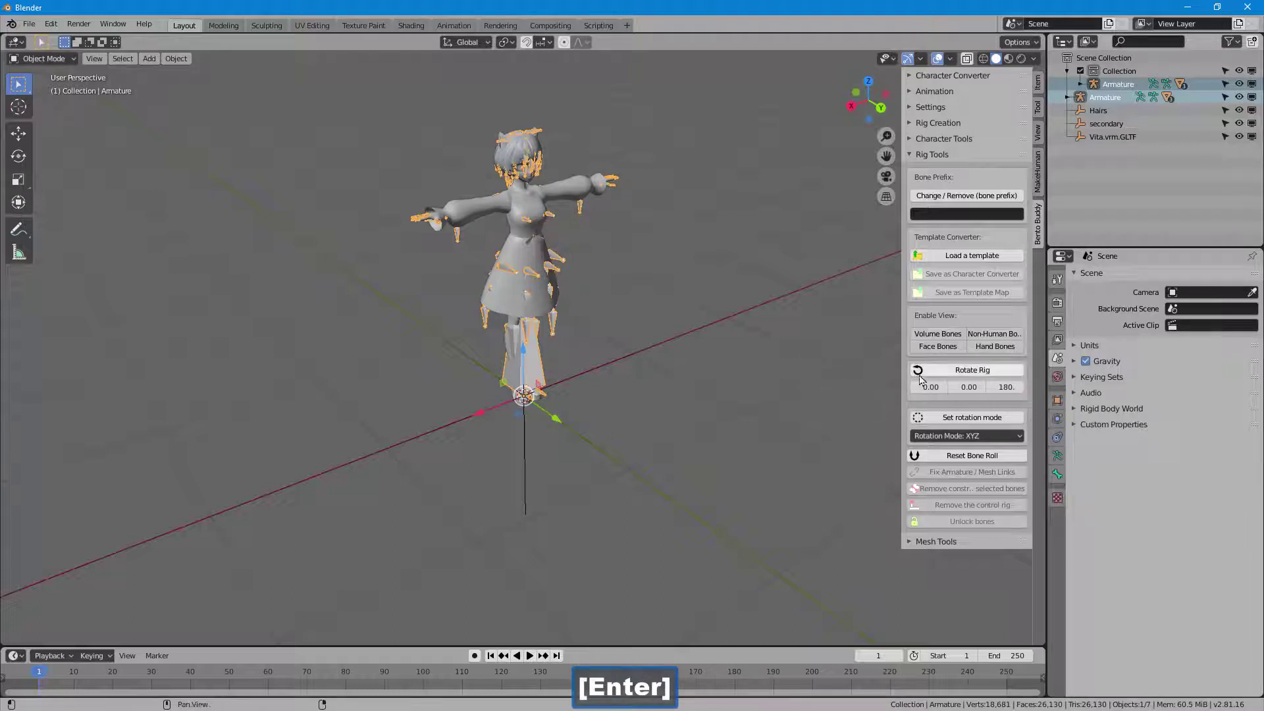
click(943, 374)
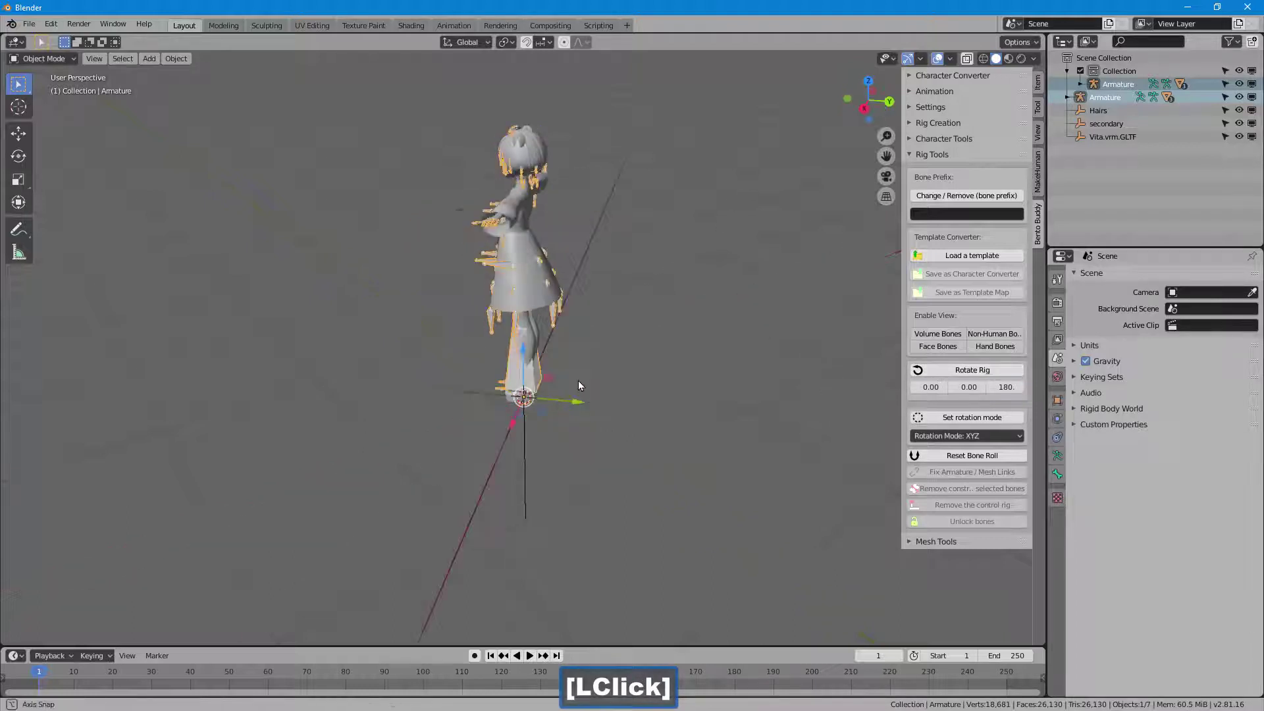
key(Delete)
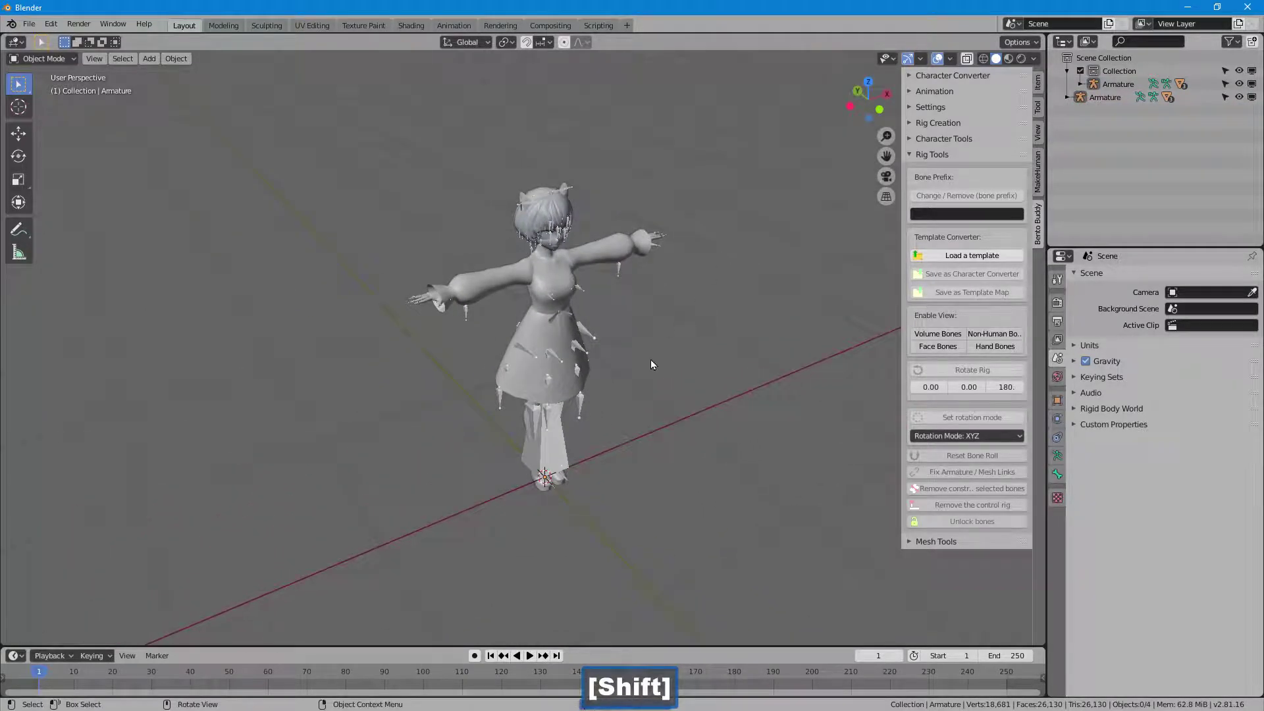
Run the Character Converter on the avatar so the skinned-mesh export becomes available
click(566, 462)
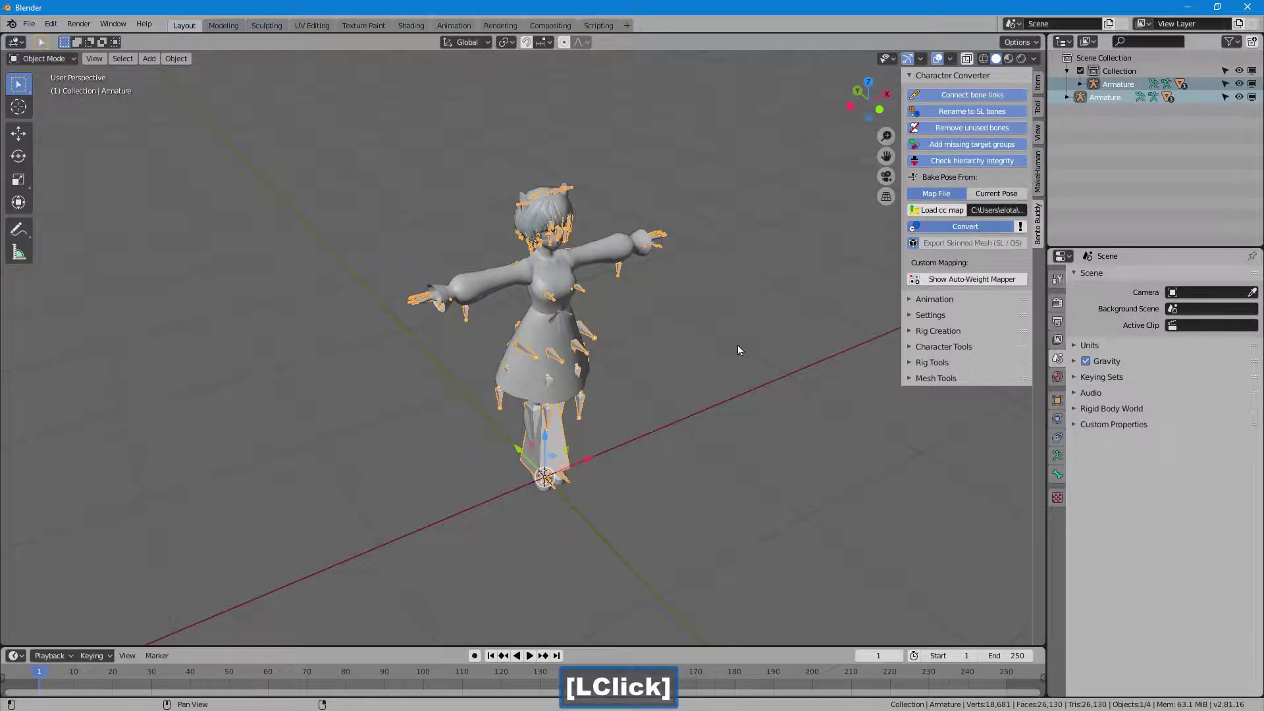
click(437, 474)
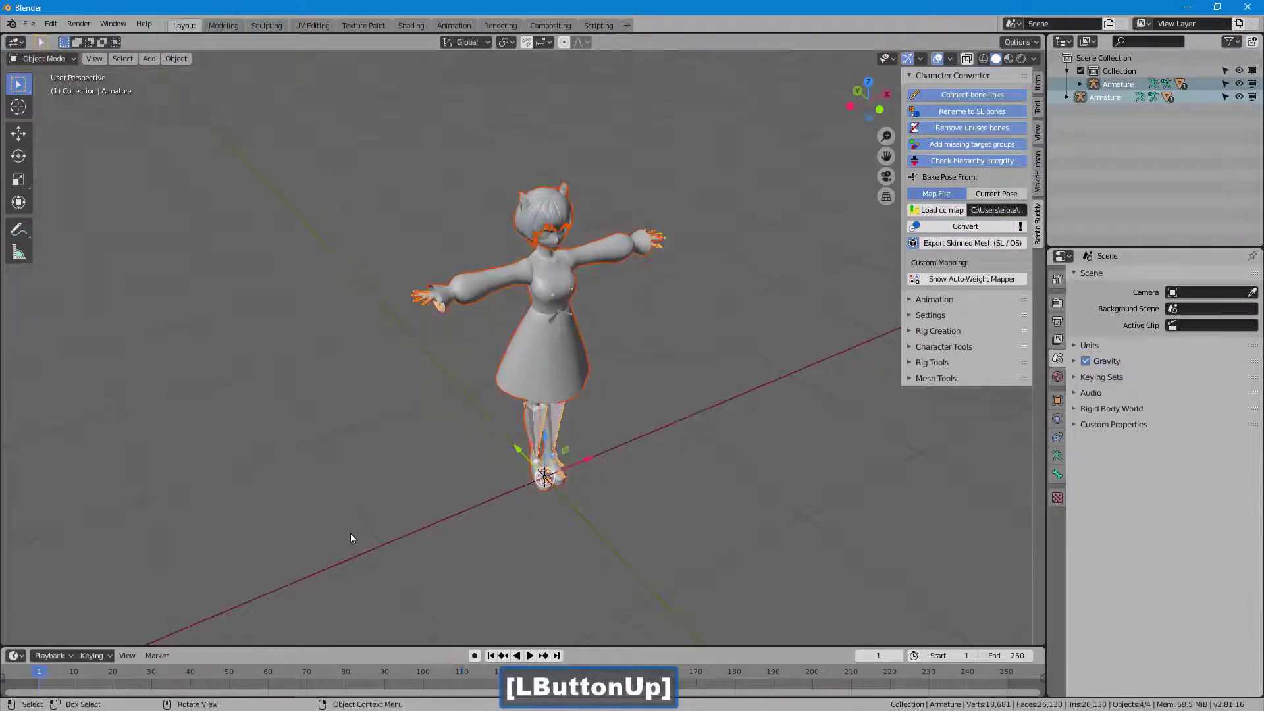
Export the skinned mesh, load it in the mesh uploader with skin weights and joints, and calculate the L$16 fee
click(1007, 249)
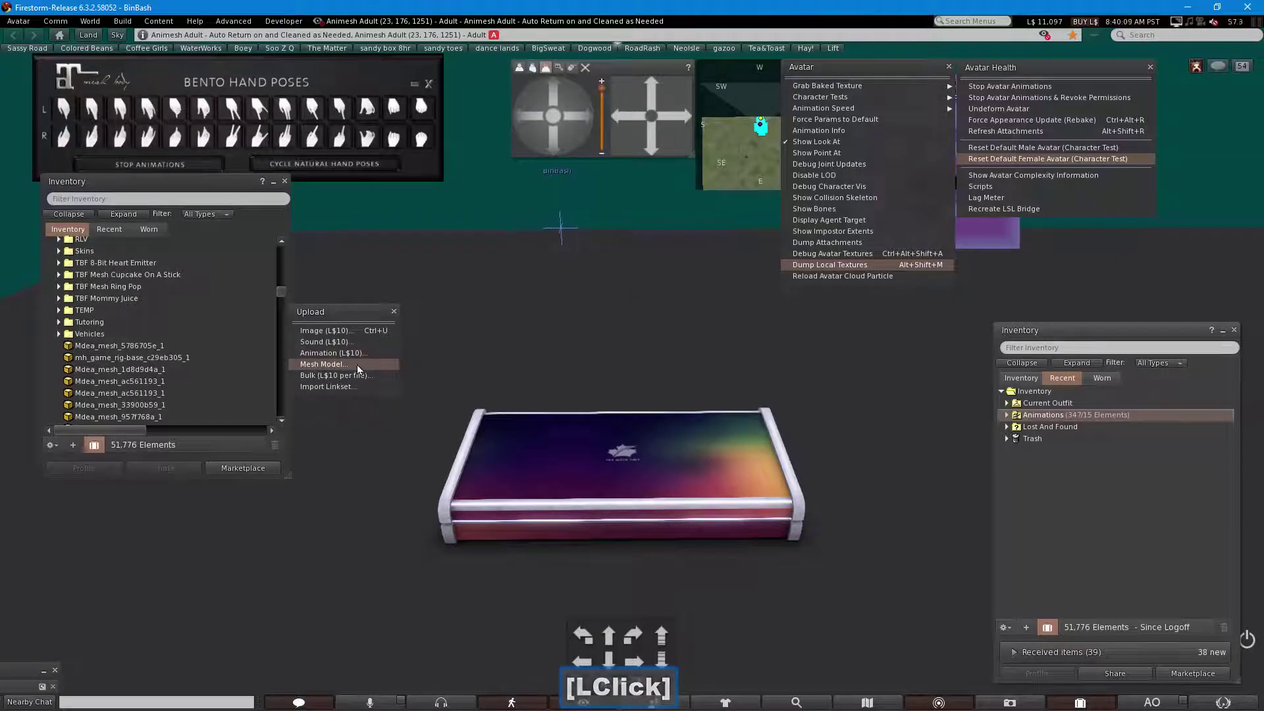
click(362, 369)
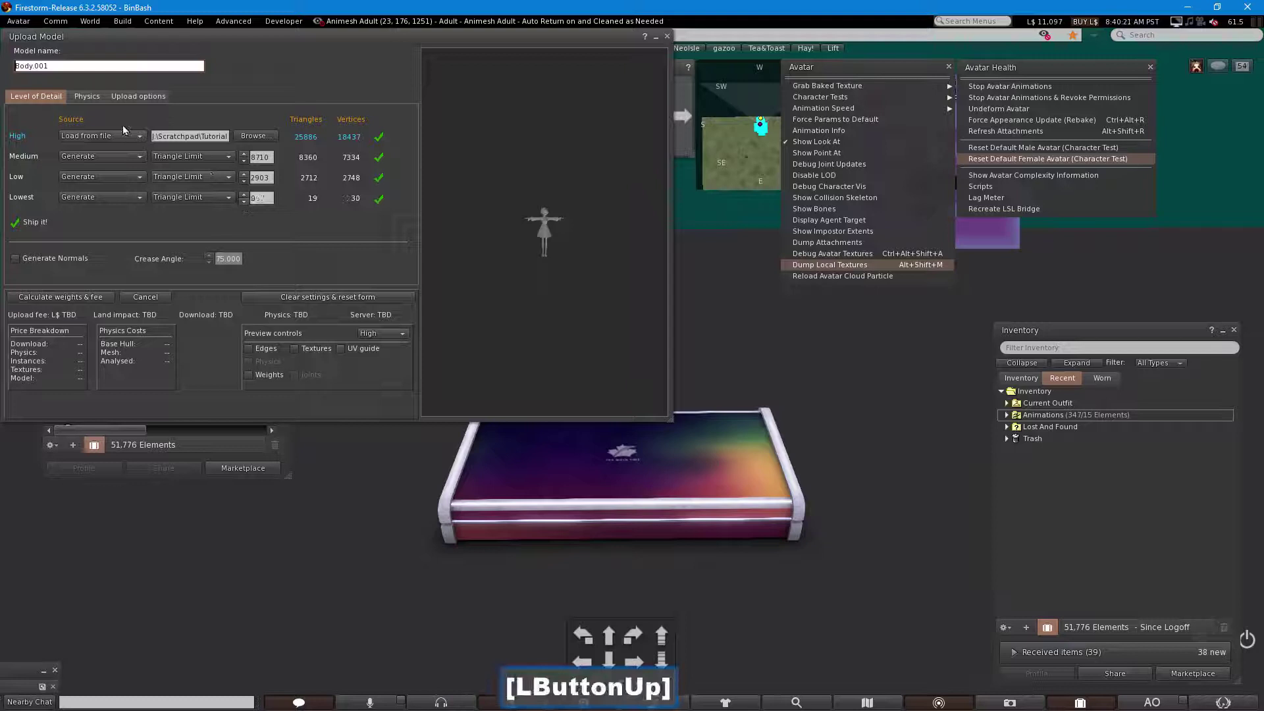
click(84, 98)
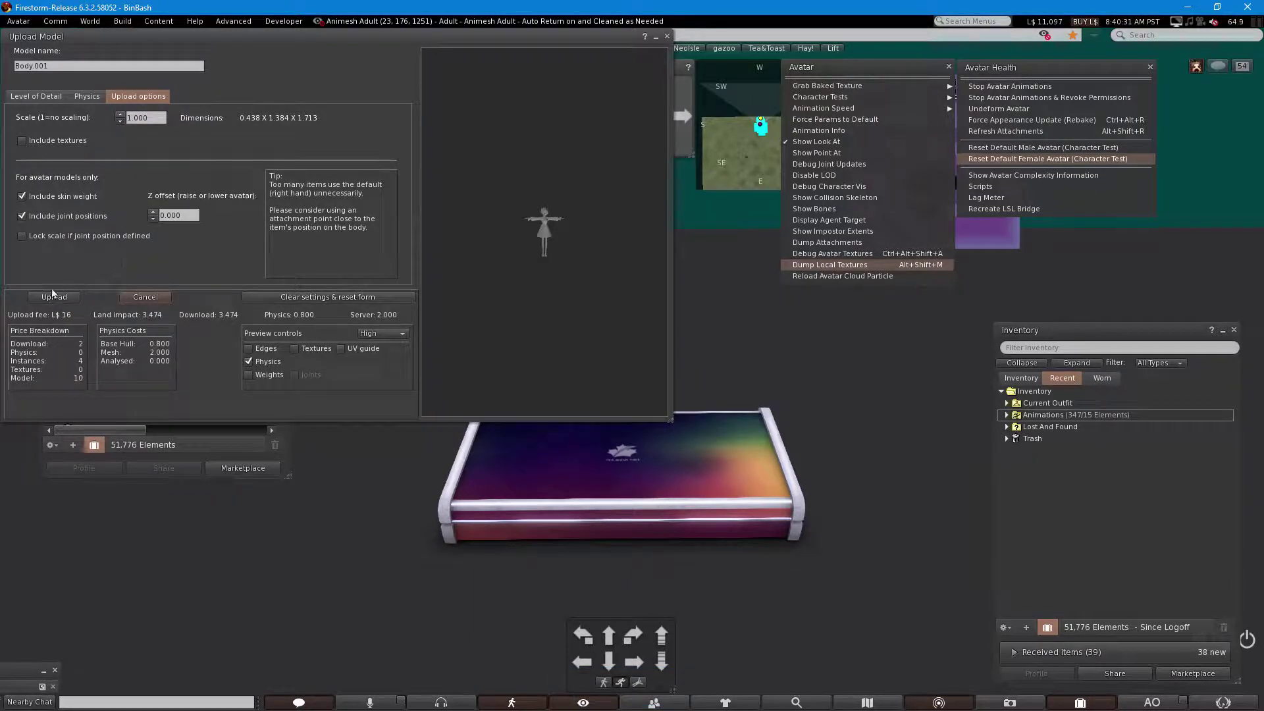
Upload Body.001 and add it from Recent inventory without removing the current outfit
click(48, 298)
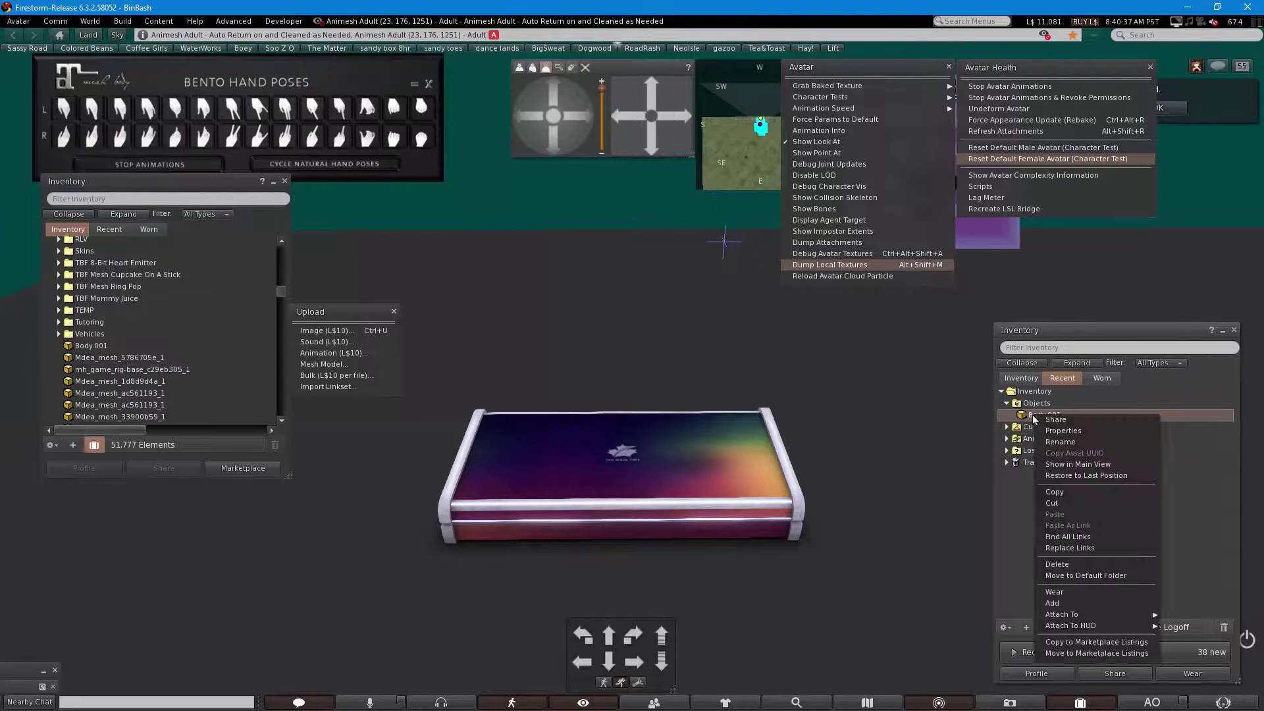
right_click(1044, 552)
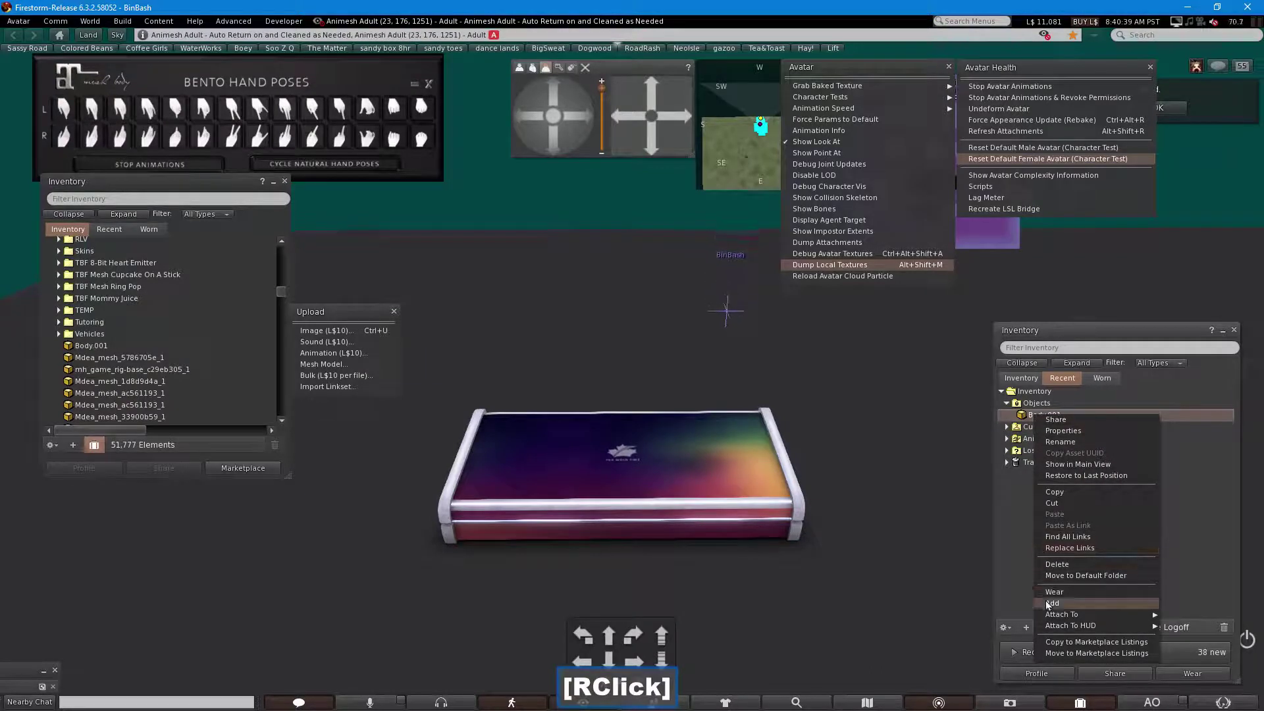
click(1051, 605)
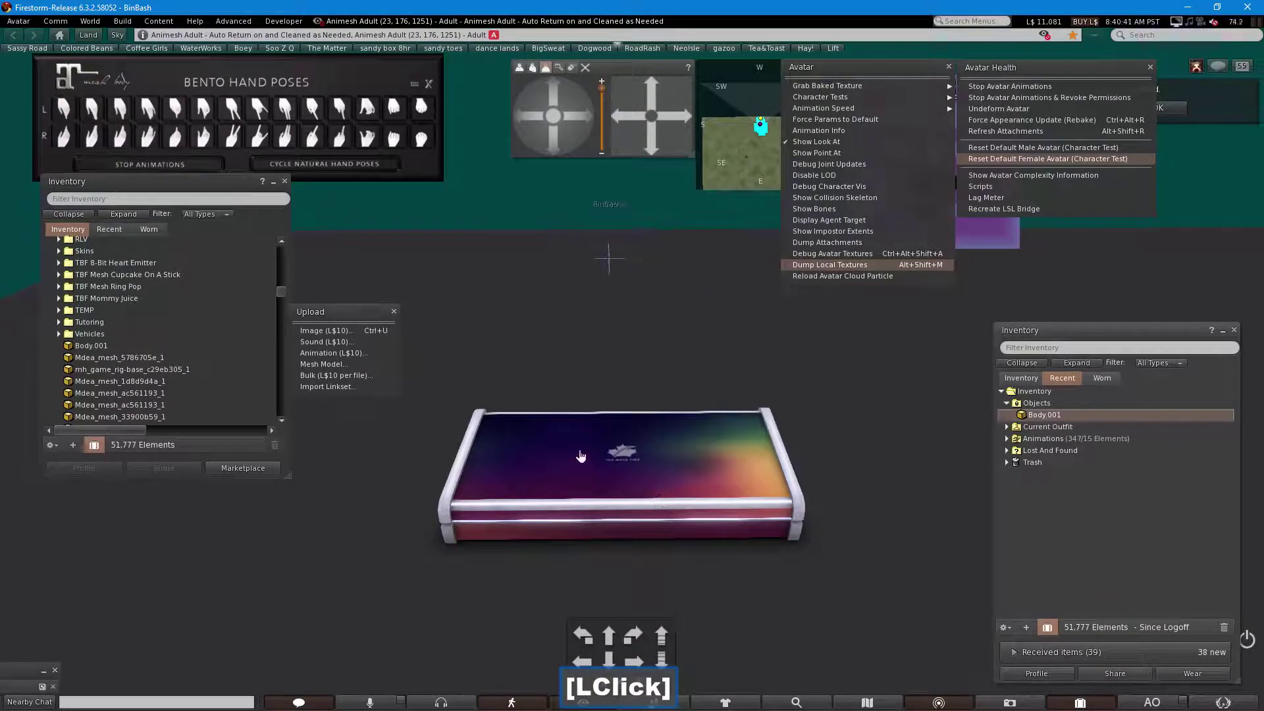
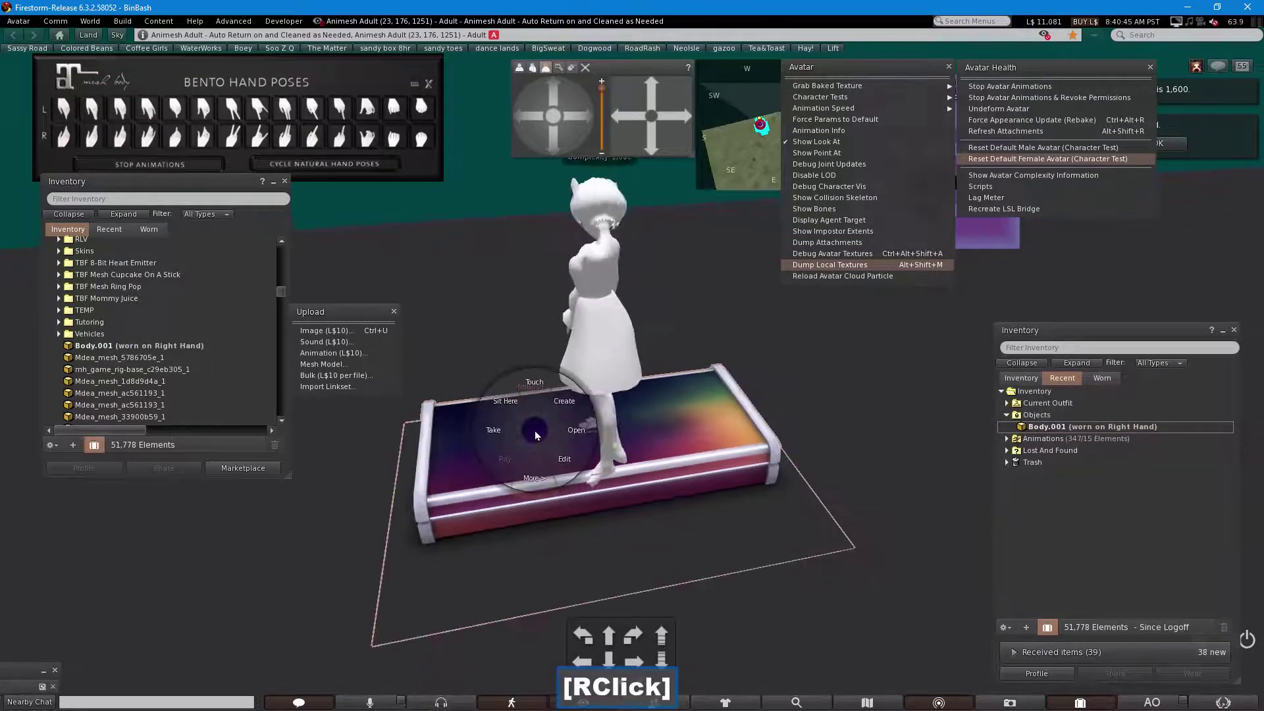
Touch the posing platform and pick a pose so the avatar animates out of its T-pose
click(515, 403)
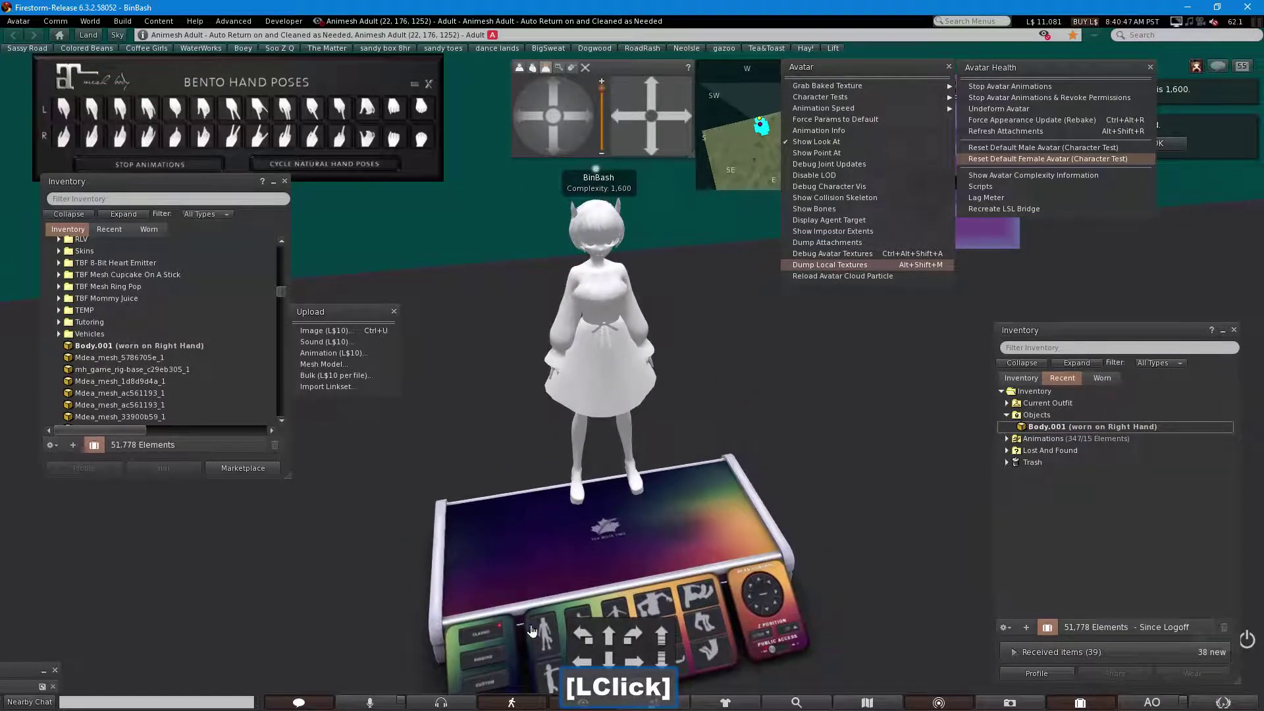
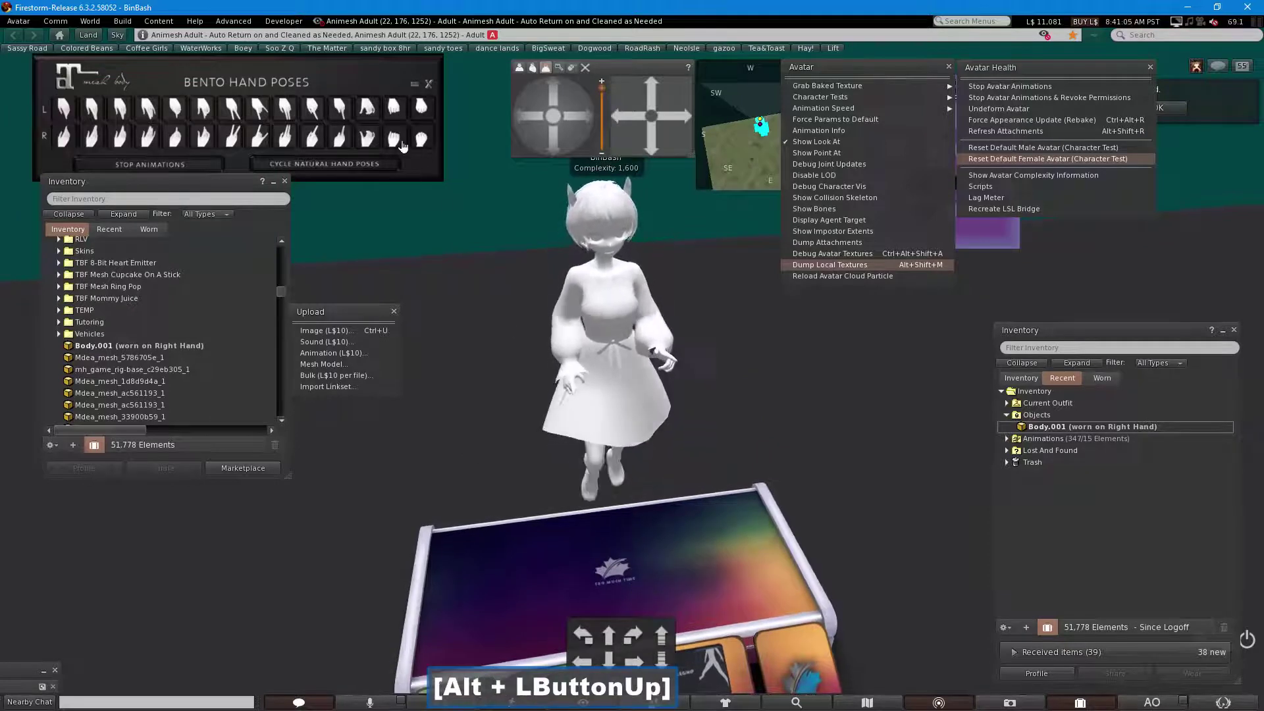
click(401, 142)
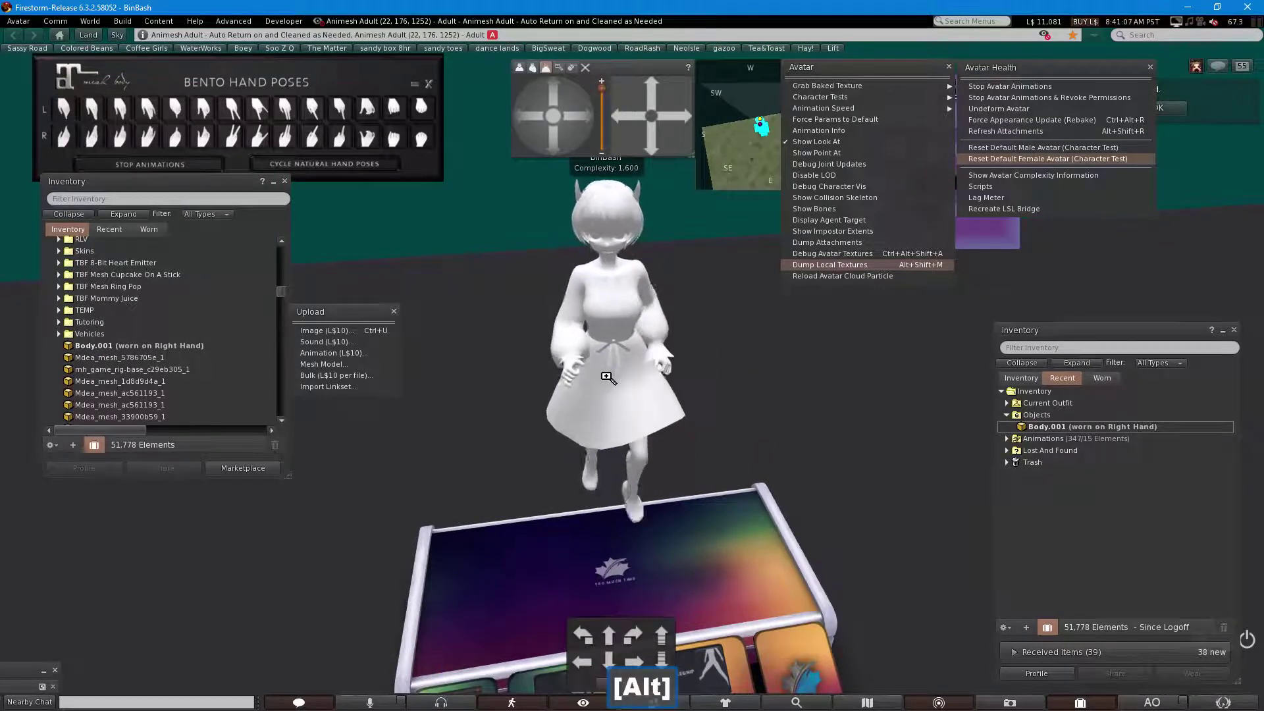